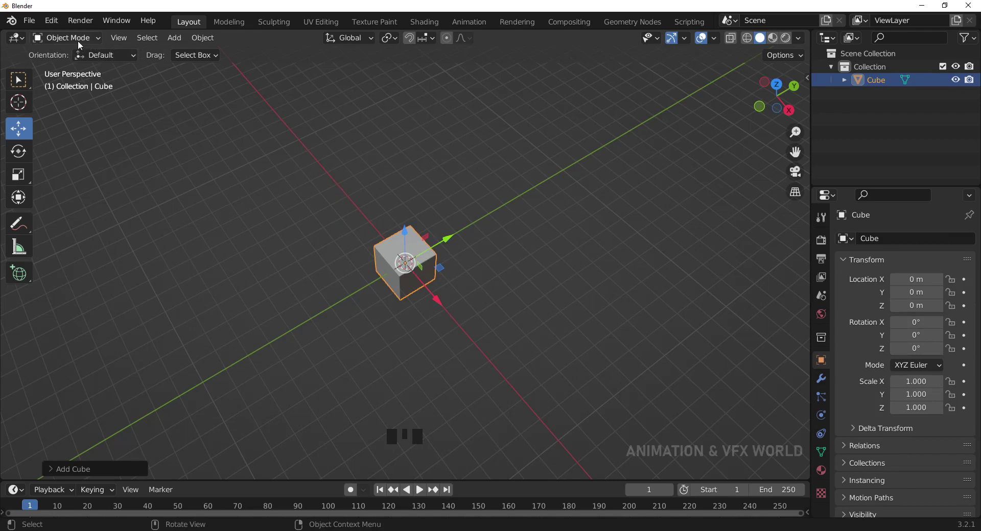
# Switch the default cube from Object Mode into Edit Mode via the mode list and Tab.
pyautogui.moveTo(78, 44); pyautogui.dragTo(63, 74)
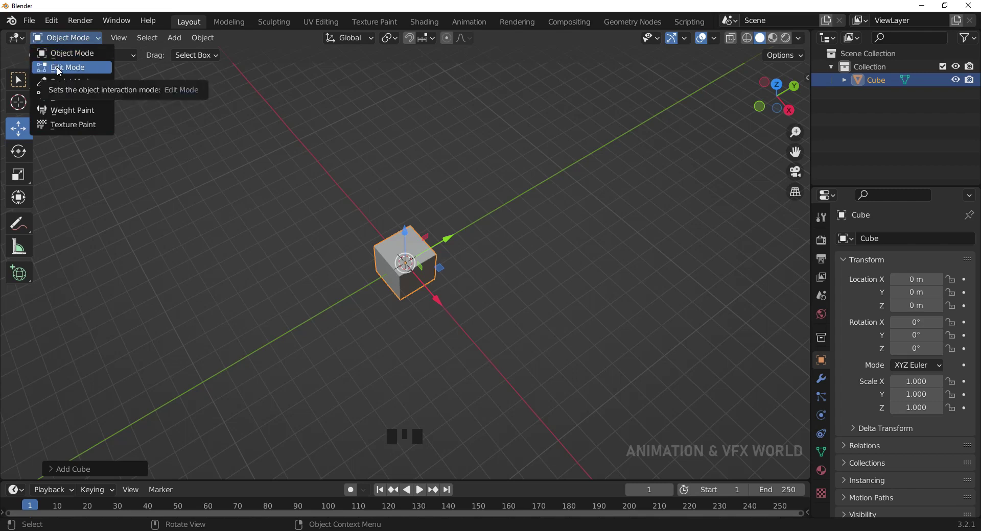
pyautogui.press('Tab')
pyautogui.scroll(3)
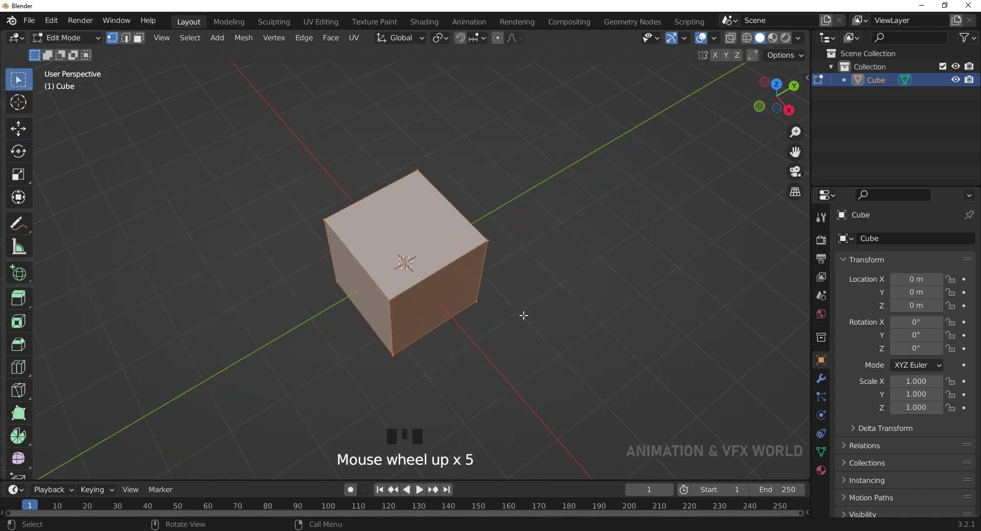
# Orbit and zoom around the cube to view it from several angles before enabling X-Ray.
pyautogui.moveTo(512, 311); pyautogui.dragTo(528, 258)
pyautogui.scroll(3)
pyautogui.scroll(3)
pyautogui.moveTo(522, 267); pyautogui.dragTo(477, 259)
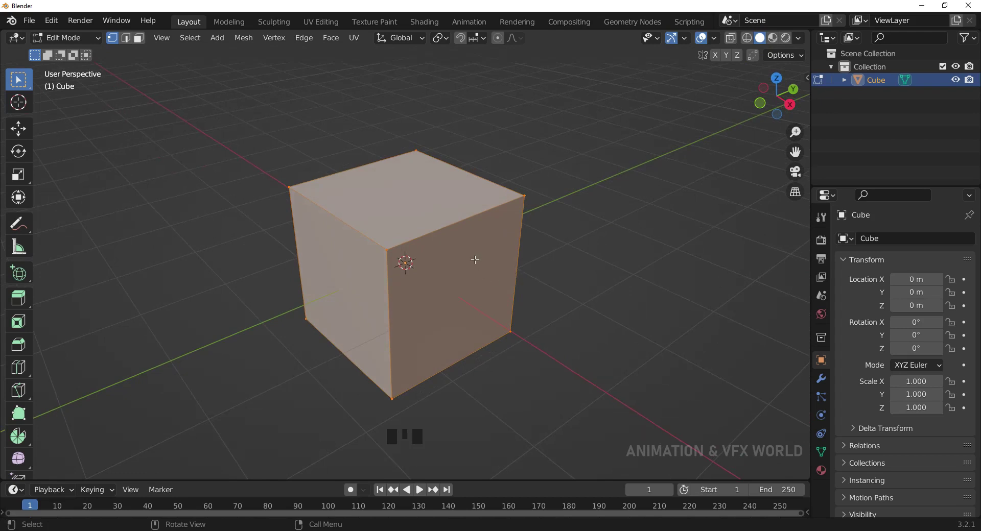
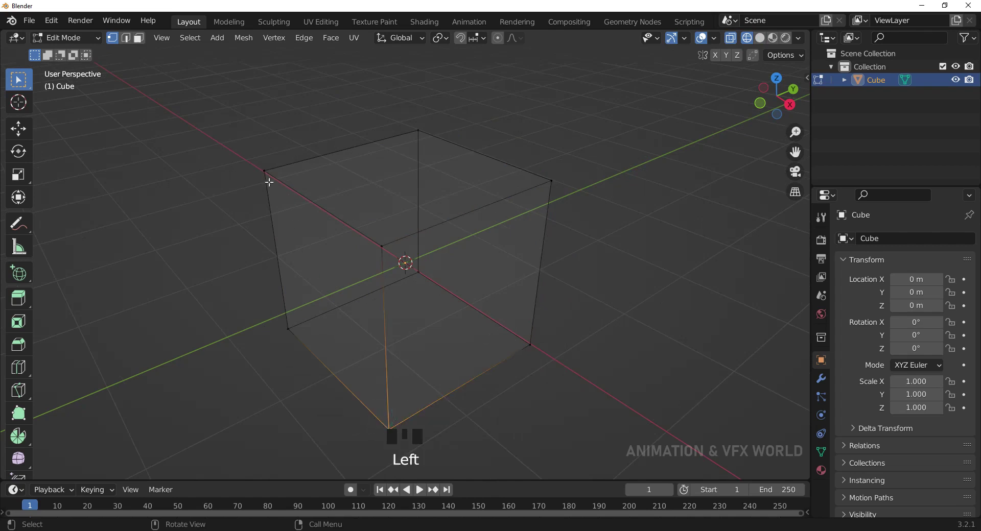
# Switch through Edge to Face select mode and pick one side face of the see-through cube.
pyautogui.click(132, 48)
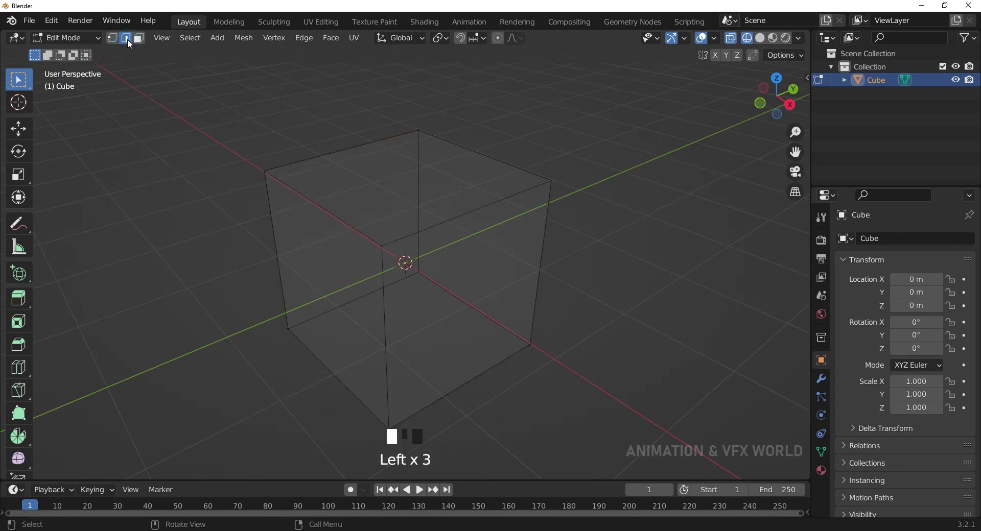
pyautogui.click(479, 149)
pyautogui.click(471, 225)
pyautogui.moveTo(341, 221); pyautogui.dragTo(318, 234)
pyautogui.click(301, 243)
pyautogui.click(339, 345)
pyautogui.click(395, 342)
pyautogui.click(532, 299)
pyautogui.click(136, 42)
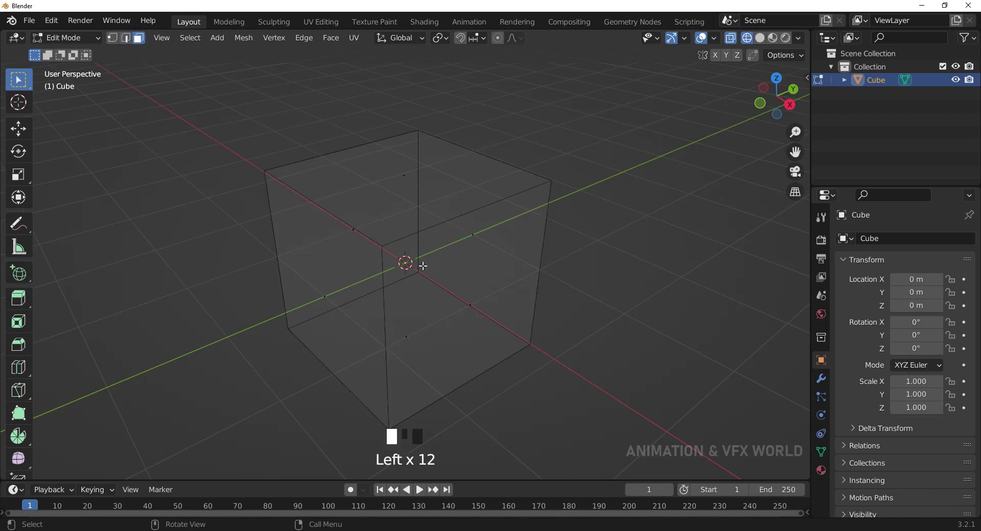
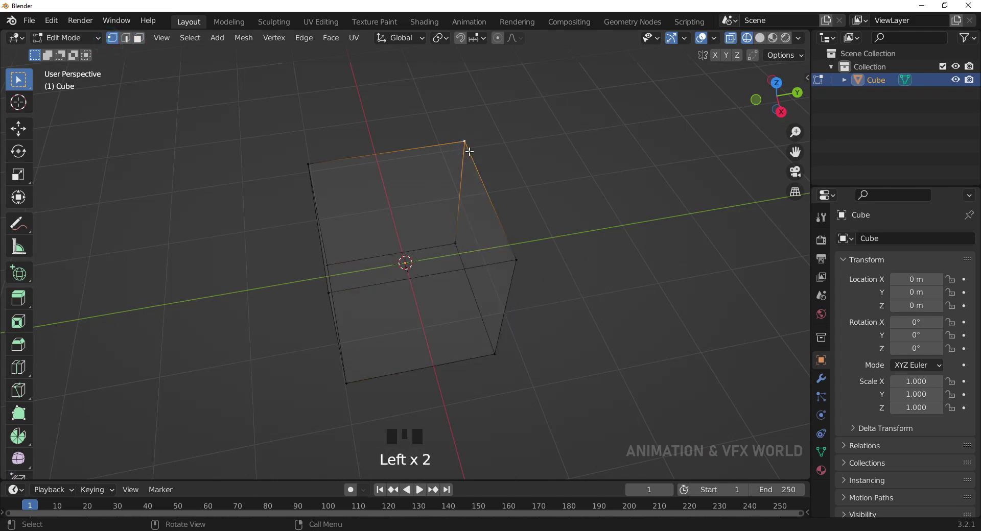
# Delete the top corner vertex with X, undo, and reselect the corner vertex.
pyautogui.press('x')
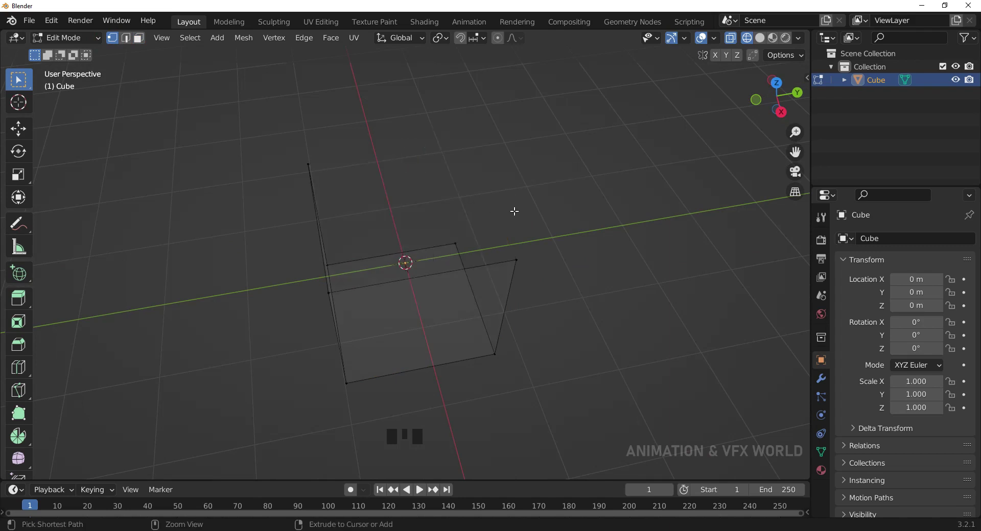
pyautogui.press('ctrl+z')
pyautogui.click(562, 195)
pyautogui.click(465, 143)
# Delete the corner vertex again, undo, orbit to check, and undo so the cube is whole.
pyautogui.press('Delete')
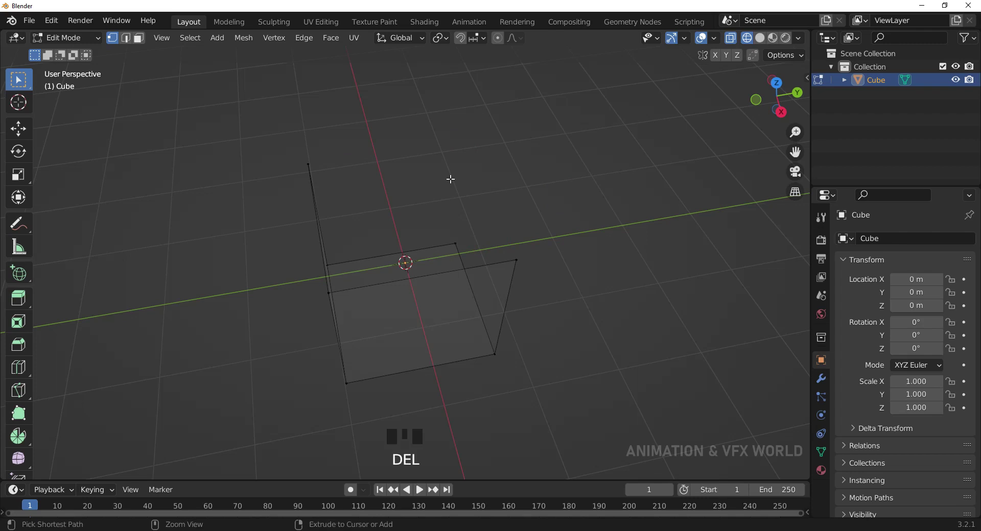
pyautogui.press('ctrl+z')
pyautogui.moveTo(509, 166); pyautogui.dragTo(472, 293)
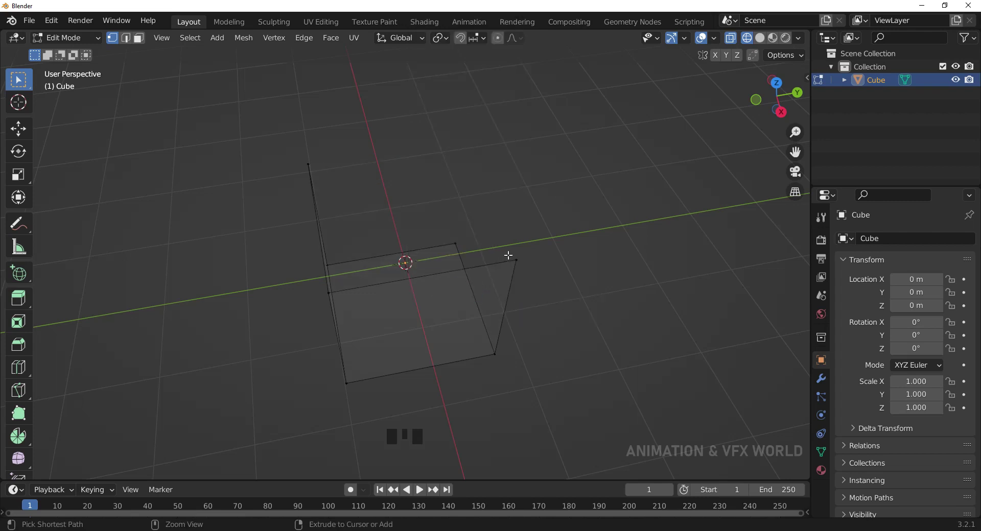
pyautogui.press('ctrl+z')
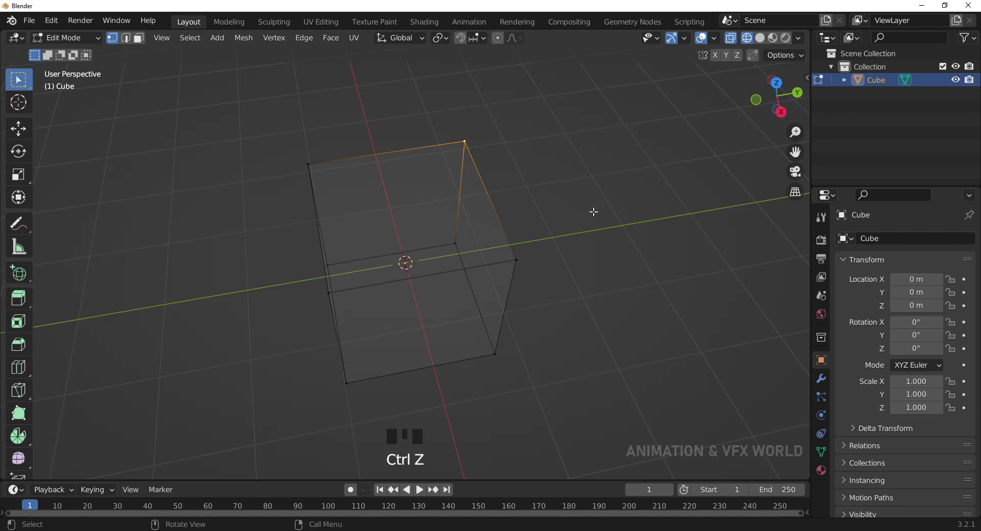
# Switch to Edge select mode and select the cube's top back edge.
pyautogui.click(595, 211)
pyautogui.click(133, 44)
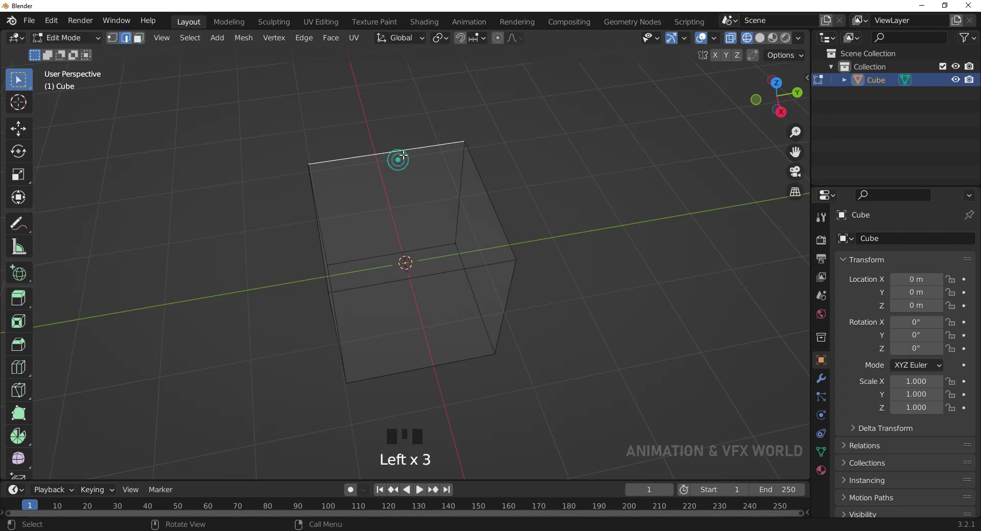
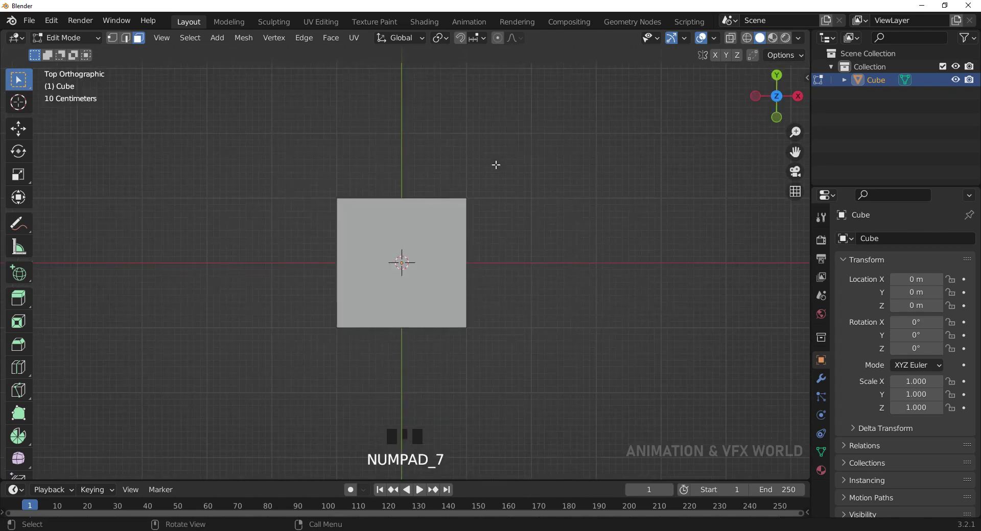
# Toggle X-Ray so the cube shows see-through in top view for the loop cut.
pyautogui.click(746, 41)
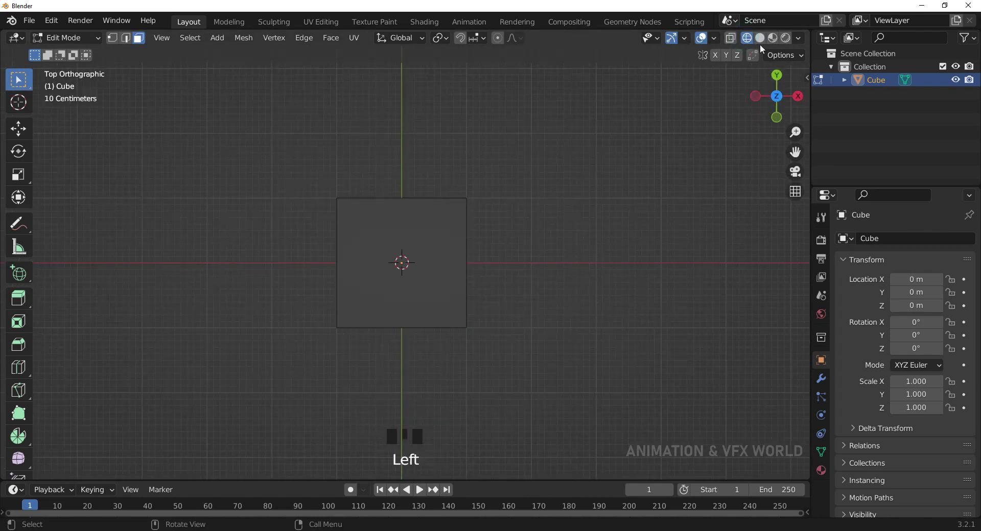
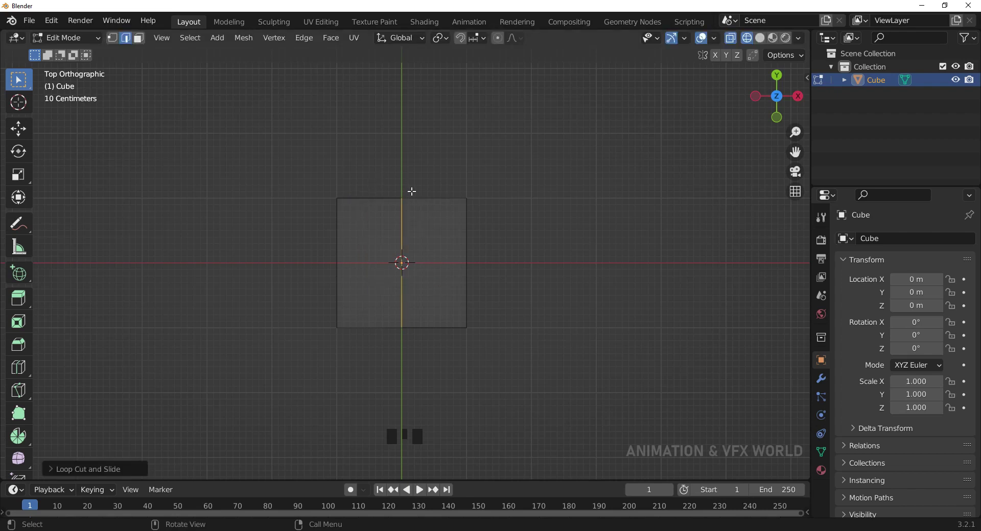
# In Top view (Numpad 7), box-select the vertices along the cube's left side.
pyautogui.moveTo(491, 344); pyautogui.dragTo(514, 325)
pyautogui.press('KP_7')
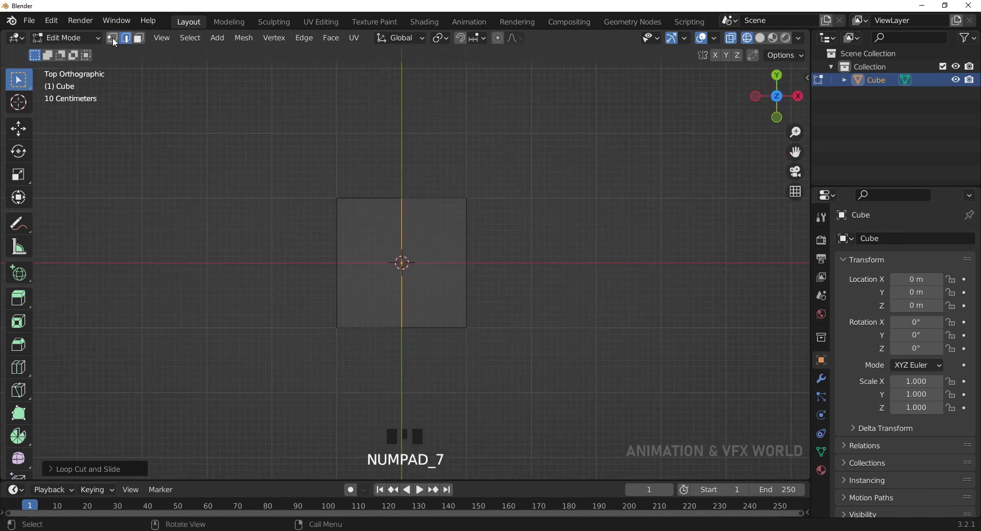
pyautogui.moveTo(117, 43); pyautogui.dragTo(294, 173)
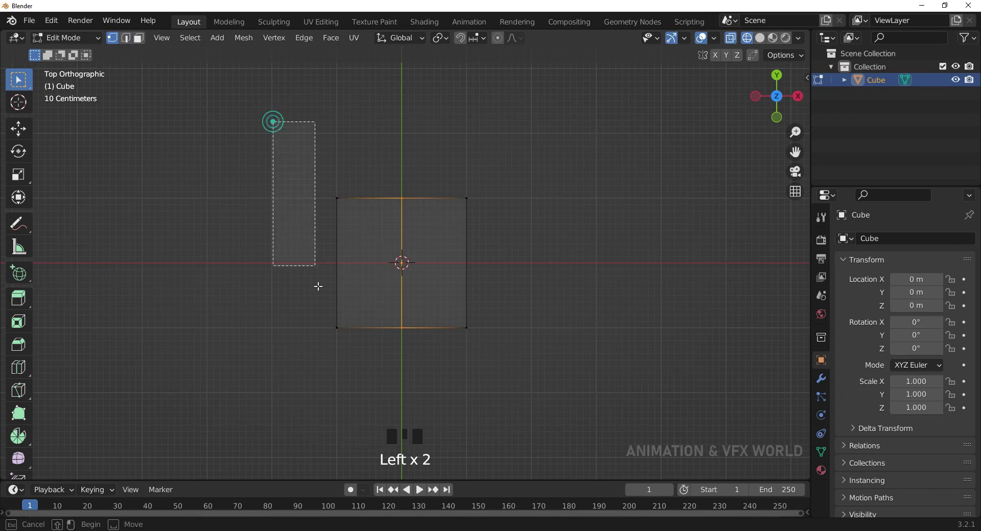